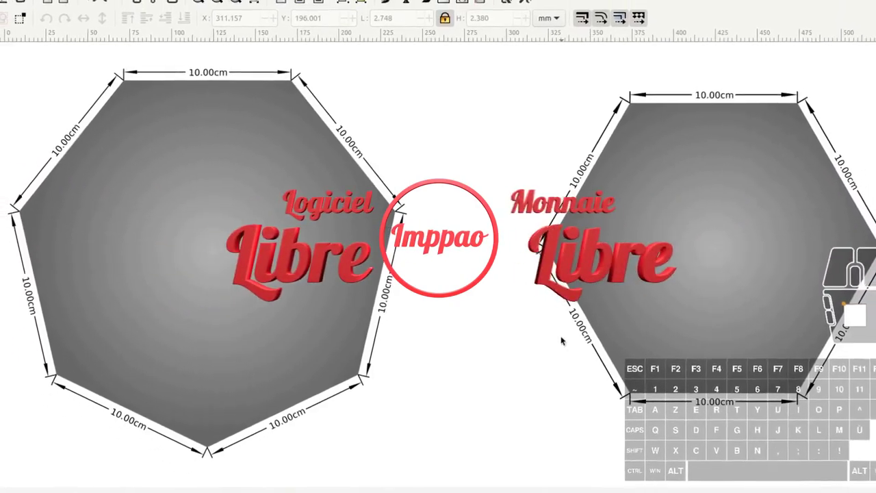
Inspect the right-hand and left-hand example polygons, then clear the selection.
{"action": "left_click", "coordinate": [644, 175]}
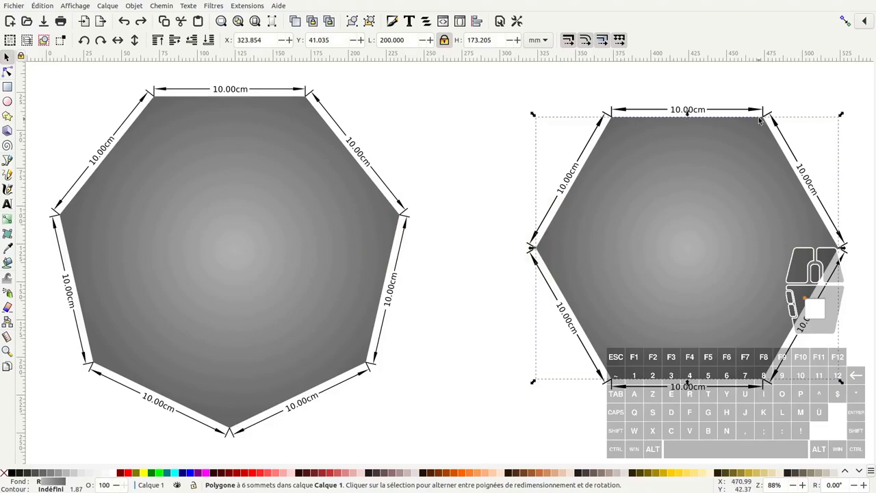
{"action": "left_click", "coordinate": [442, 253]}
{"action": "left_click", "coordinate": [321, 132]}
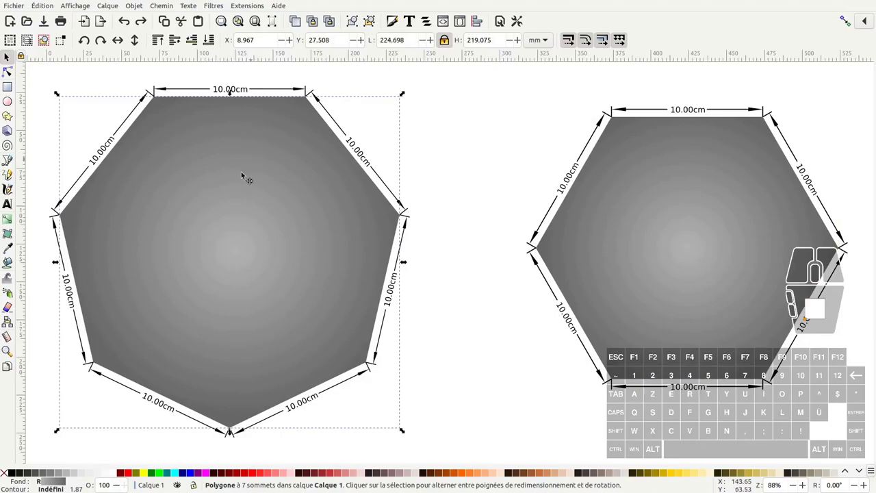
{"action": "left_click", "coordinate": [476, 162]}
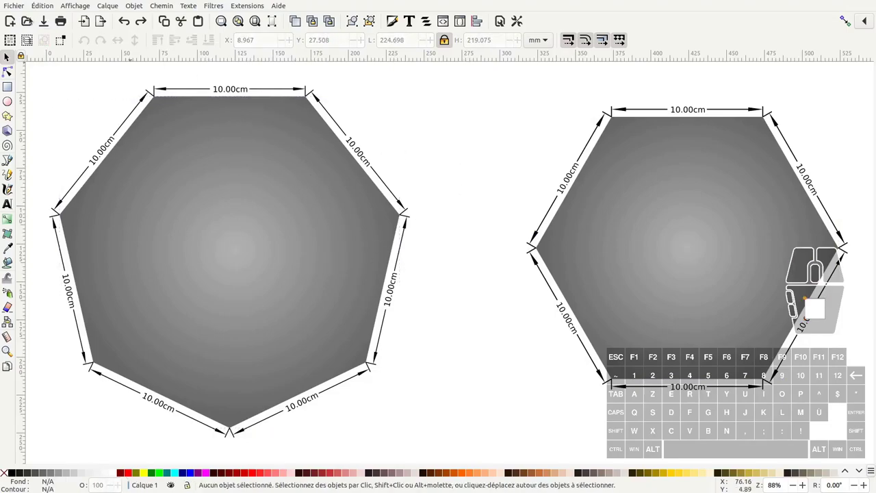
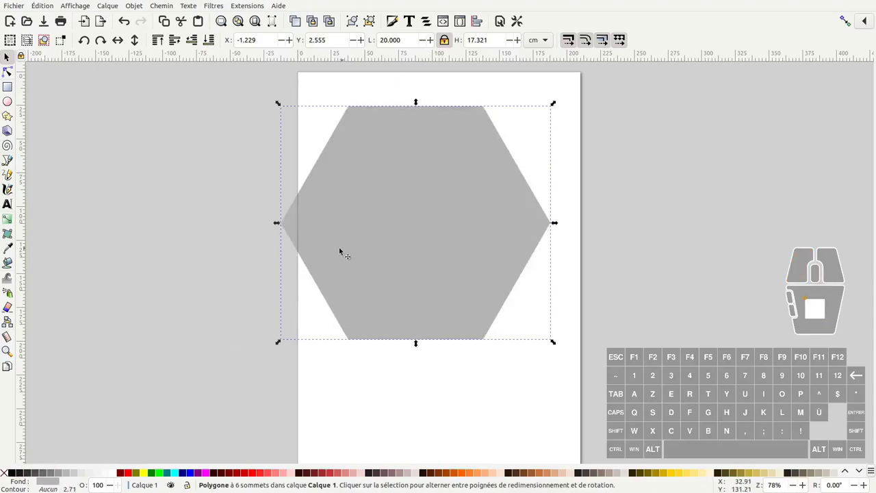
Move the grey hexagon slightly right and down so it starts near the page's left edge.
{"action": "left_click", "coordinate": [227, 273]}
{"action": "left_click", "coordinate": [253, 162]}
{"action": "left_click", "coordinate": [387, 145]}
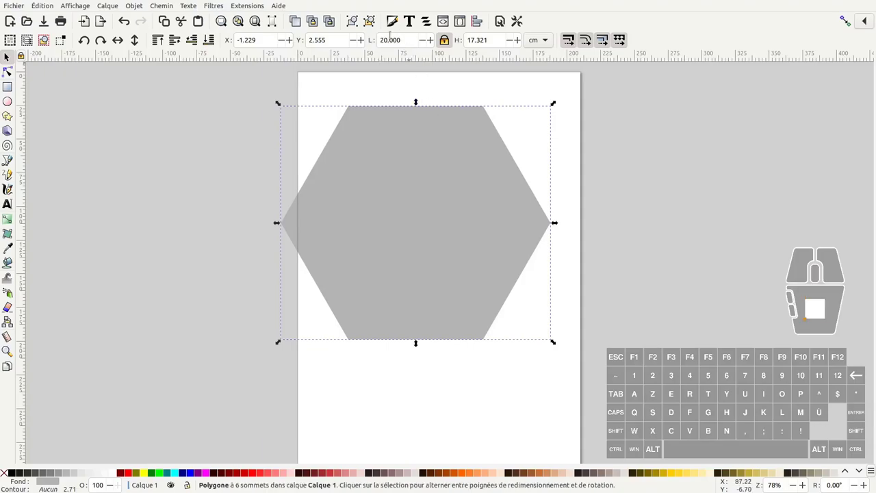
{"action": "left_click_drag", "start_coordinate": [426, 184], "coordinate": [424, 148]}
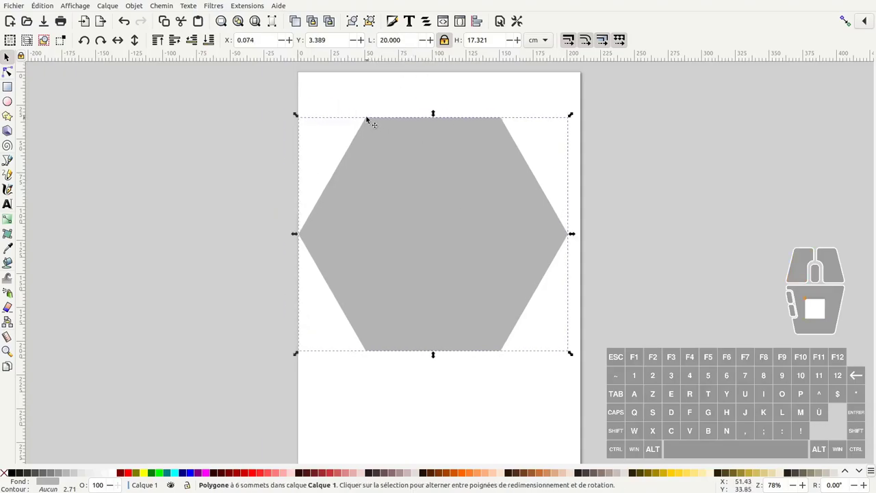
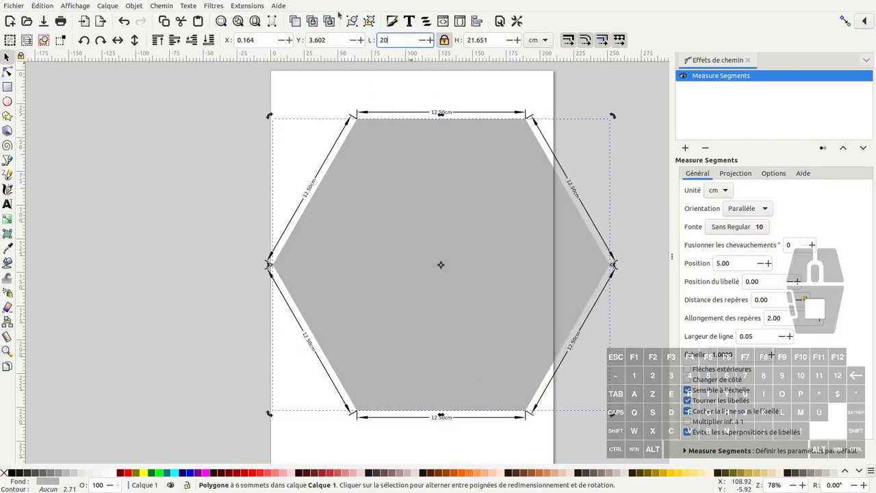
Recentre on the enlarged hexagon and give it 7 corners with the Star/Polygon tool.
{"action": "middle_click", "coordinate": [10, 54]}
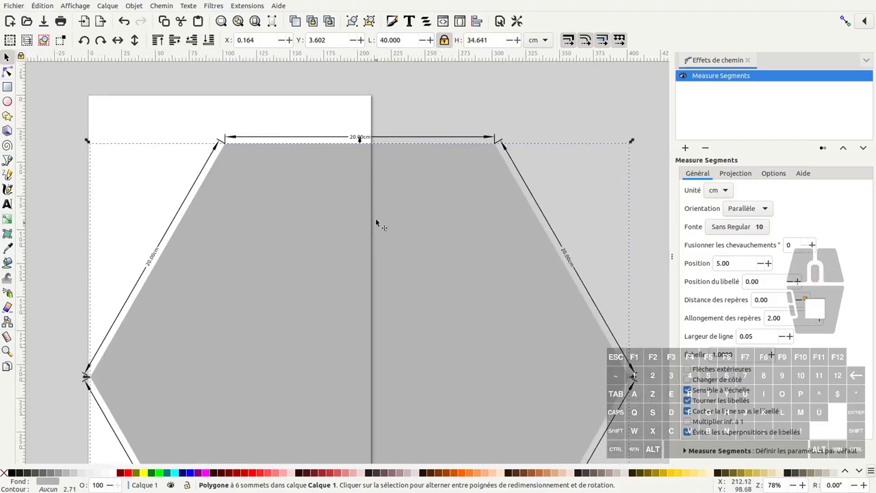
{"action": "middle_click", "coordinate": [9, 55]}
{"action": "middle_click", "coordinate": [9, 54]}
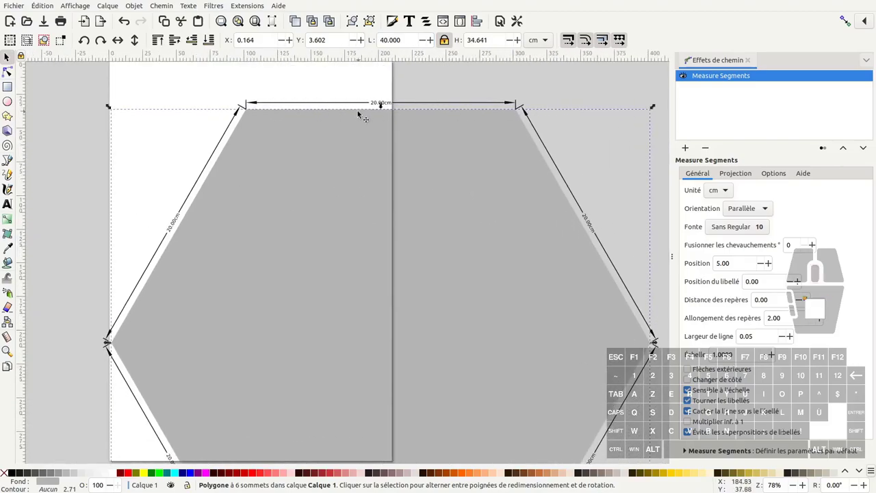
{"action": "left_click", "coordinate": [9, 54]}
{"action": "left_click", "coordinate": [10, 54]}
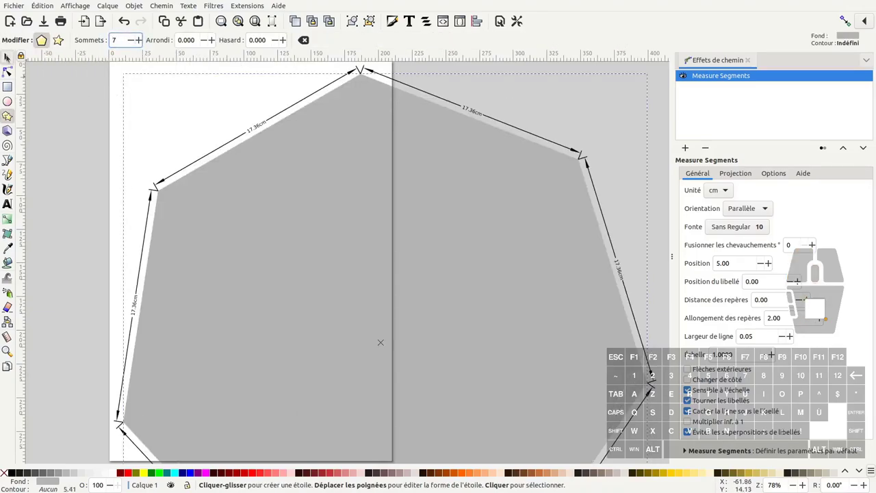
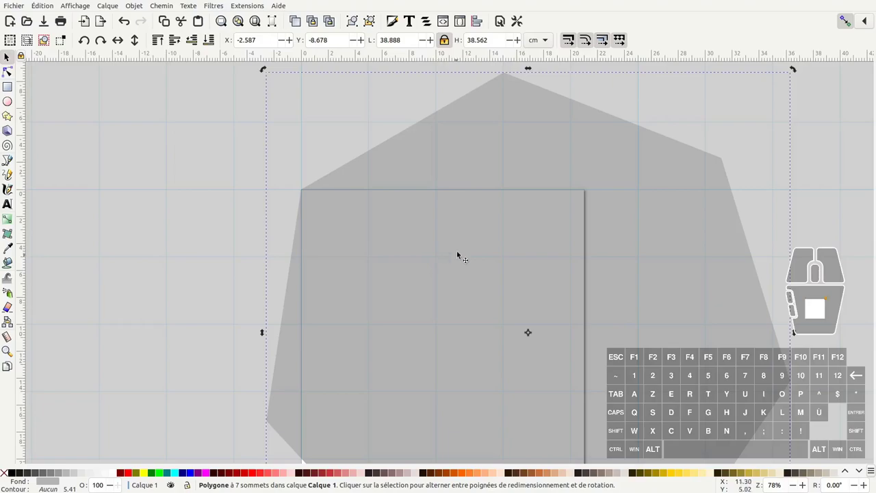
Switch the polygon to rotate handles and move its pivot to the upper-left corner.
{"action": "left_click", "coordinate": [455, 249]}
{"action": "left_click", "coordinate": [464, 251]}
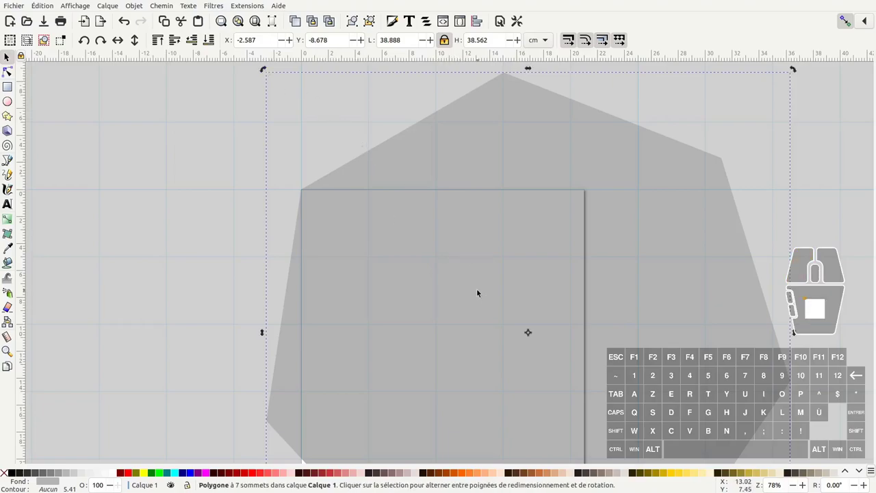
{"action": "left_click", "coordinate": [479, 290]}
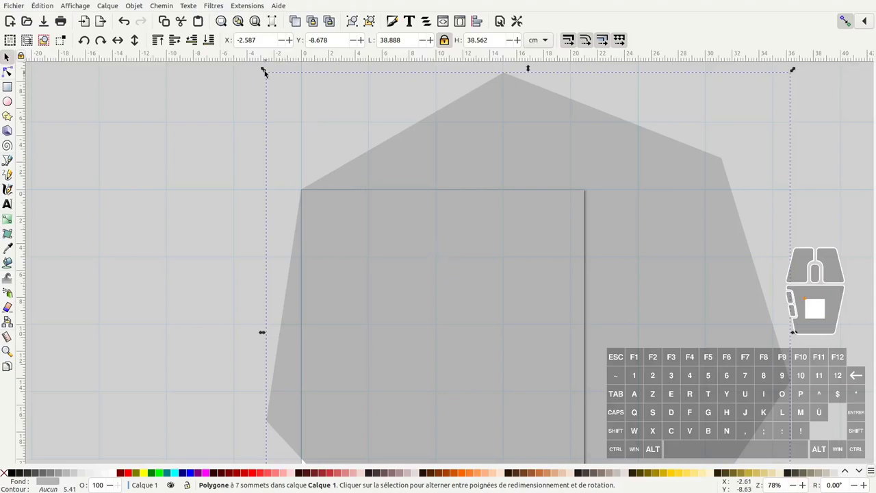
{"action": "left_click", "coordinate": [485, 311]}
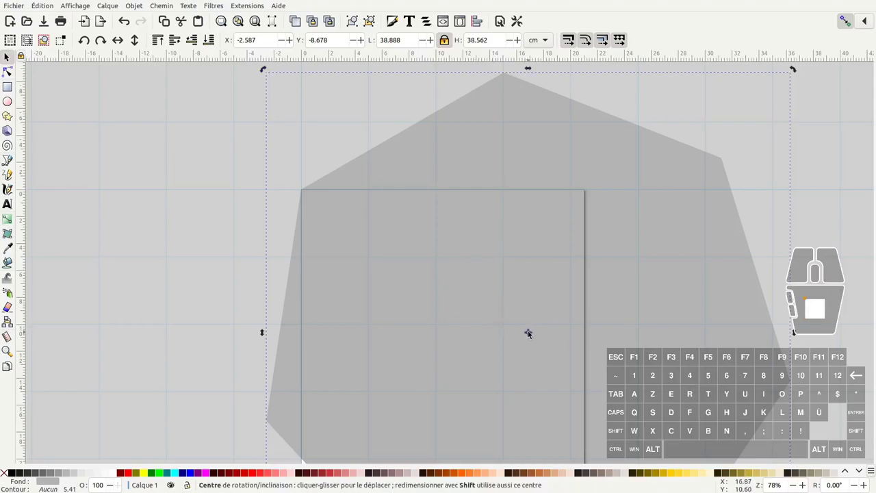
{"action": "left_click_drag", "start_coordinate": [533, 332], "coordinate": [288, 189]}
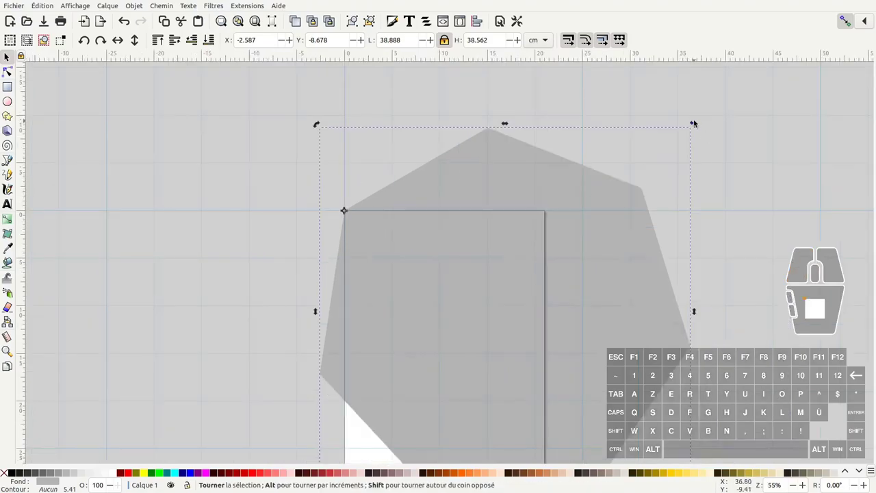
Rotate the polygon so its top side lies horizontal along the page's top edge.
{"action": "left_click_drag", "start_coordinate": [699, 125], "coordinate": [680, 298]}
{"action": "middle_click", "coordinate": [401, 249]}
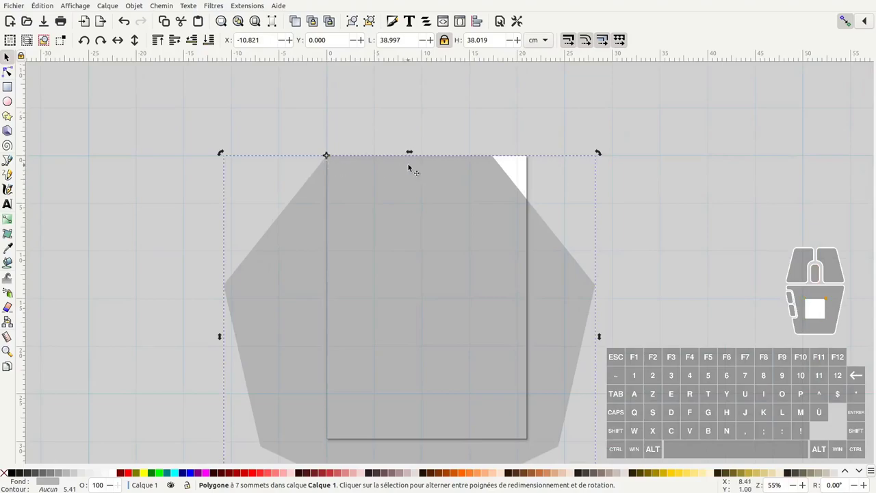
{"action": "left_click", "coordinate": [458, 190]}
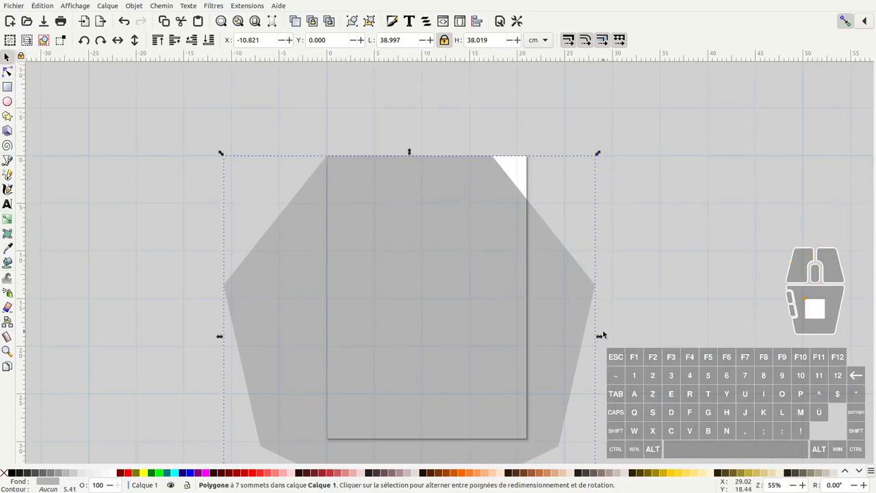
Scale the polygon with its handles to about 22.470 by 21.906 cm.
{"action": "left_click_drag", "start_coordinate": [609, 337], "coordinate": [492, 303]}
{"action": "left_click_drag", "start_coordinate": [515, 149], "coordinate": [521, 157]}
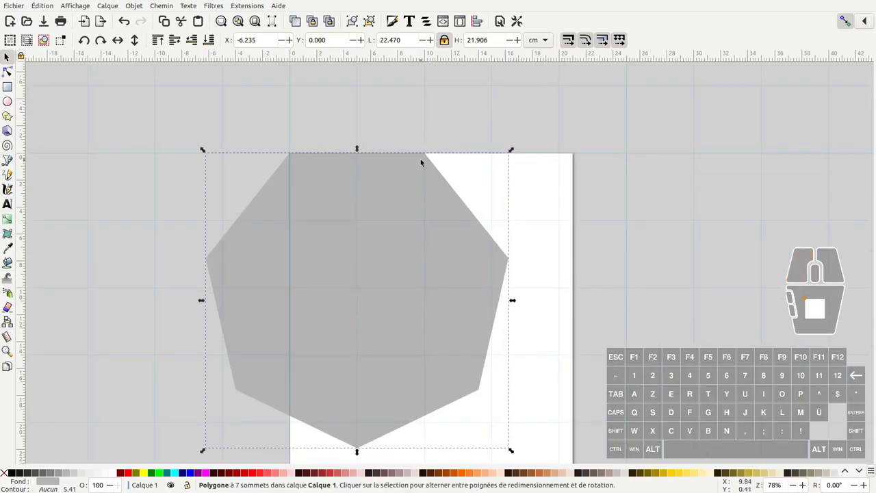
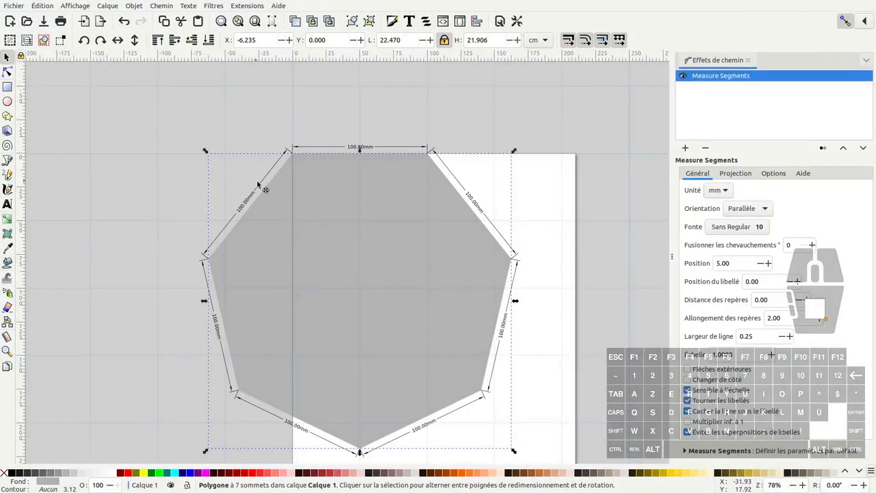
Paste the Measure Segments path effect onto the heptagon so each side reads 100.00 mm.
{"action": "left_click", "coordinate": [370, 150]}
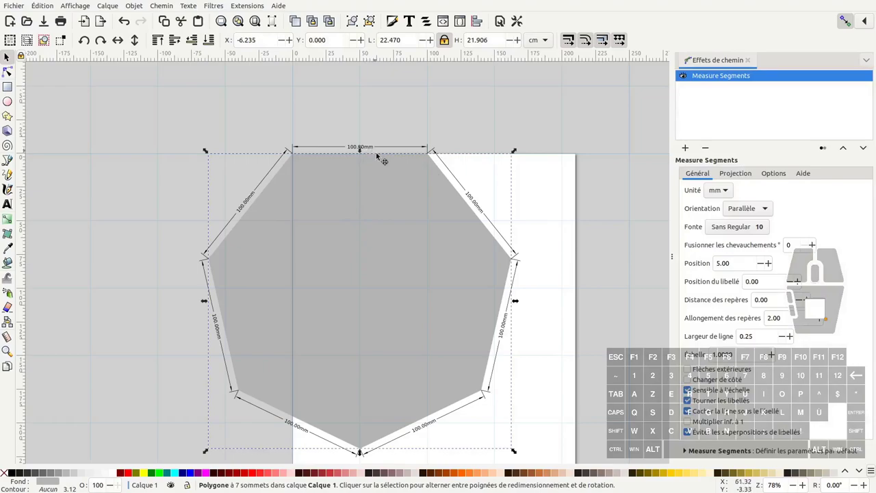